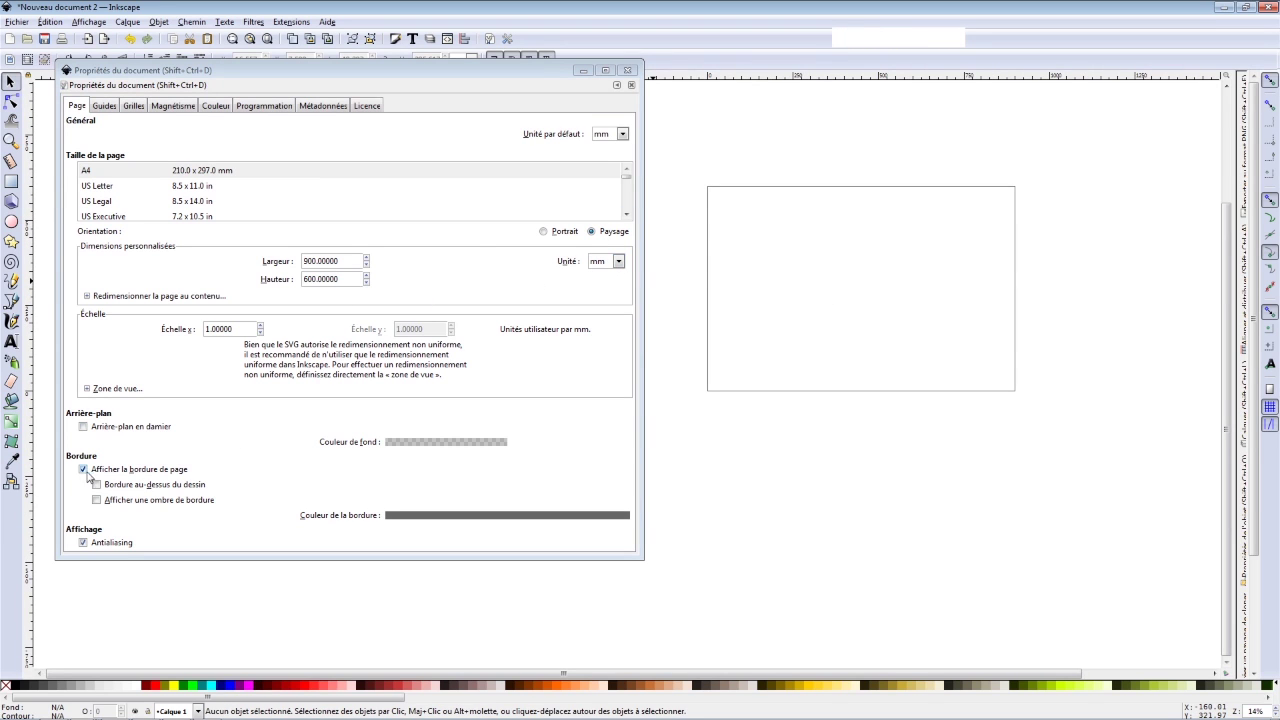
# - Toggle the border options, leaving the shadow off and the page border shown, then close Document Properties
pyautogui.click(85, 469)
pyautogui.click(89, 468)
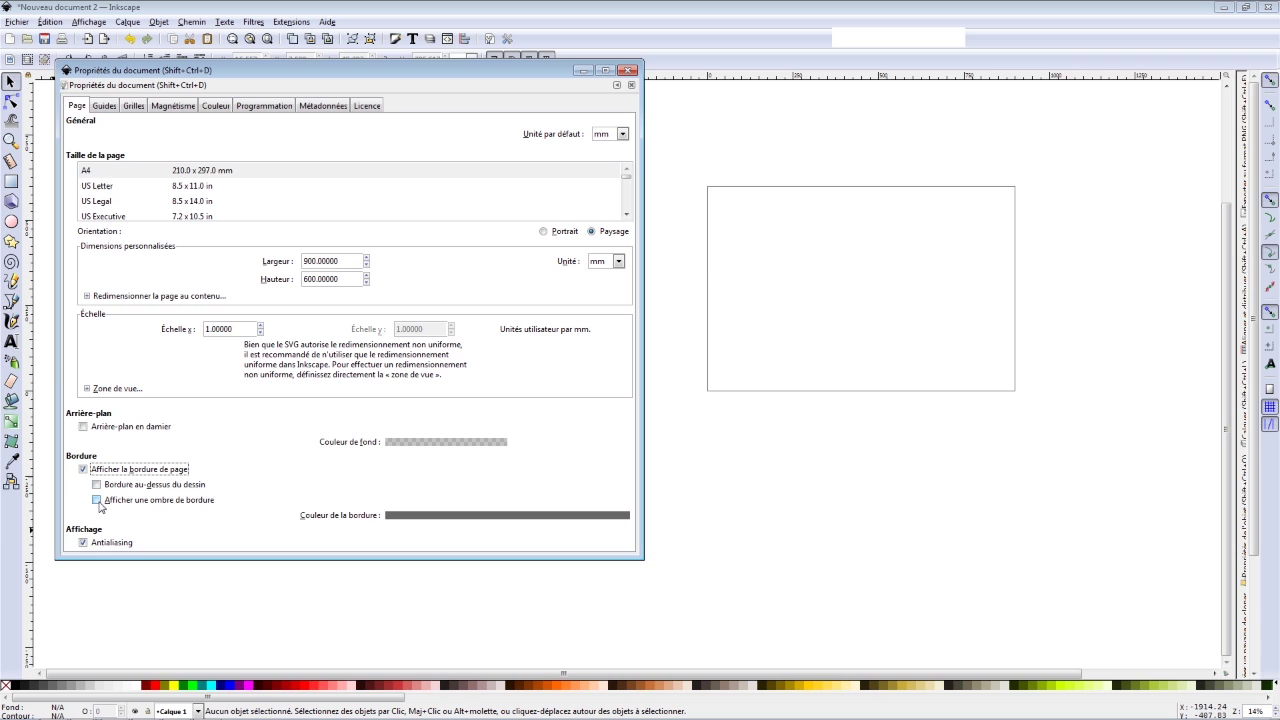
pyautogui.click(103, 501)
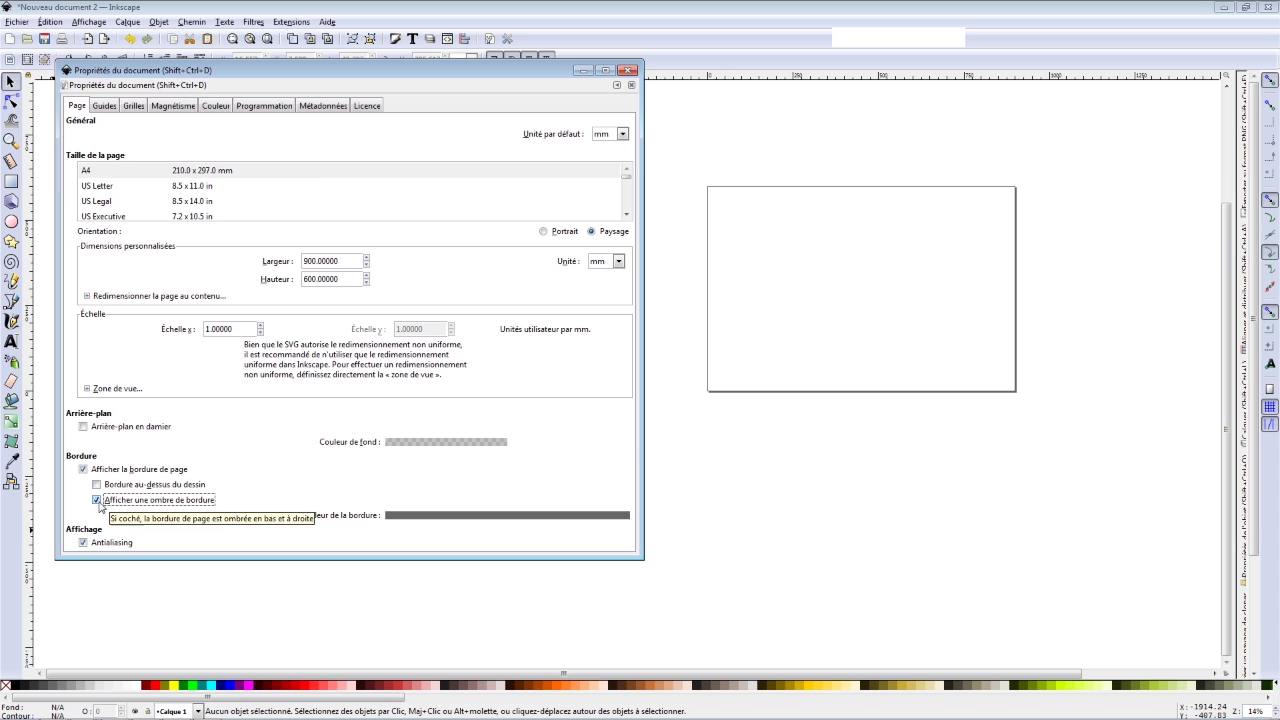
pyautogui.click(103, 501)
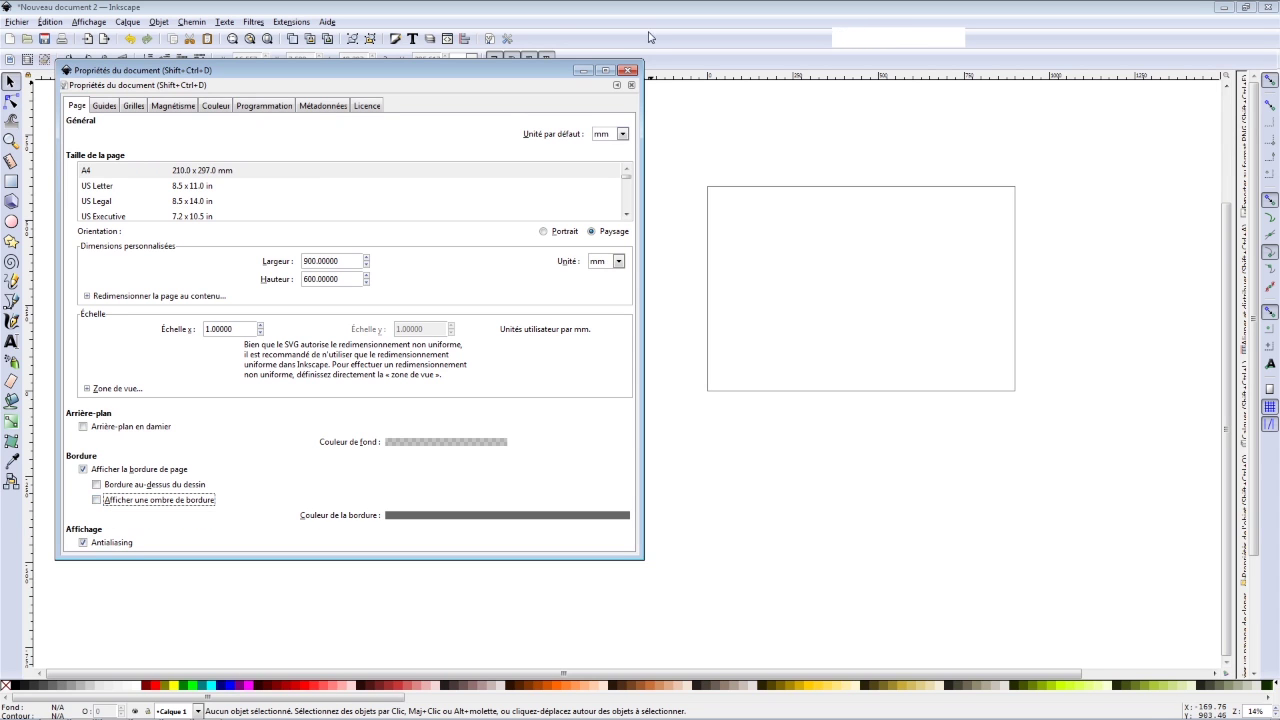
pyautogui.click(638, 73)
pyautogui.middleClick(846, 243)
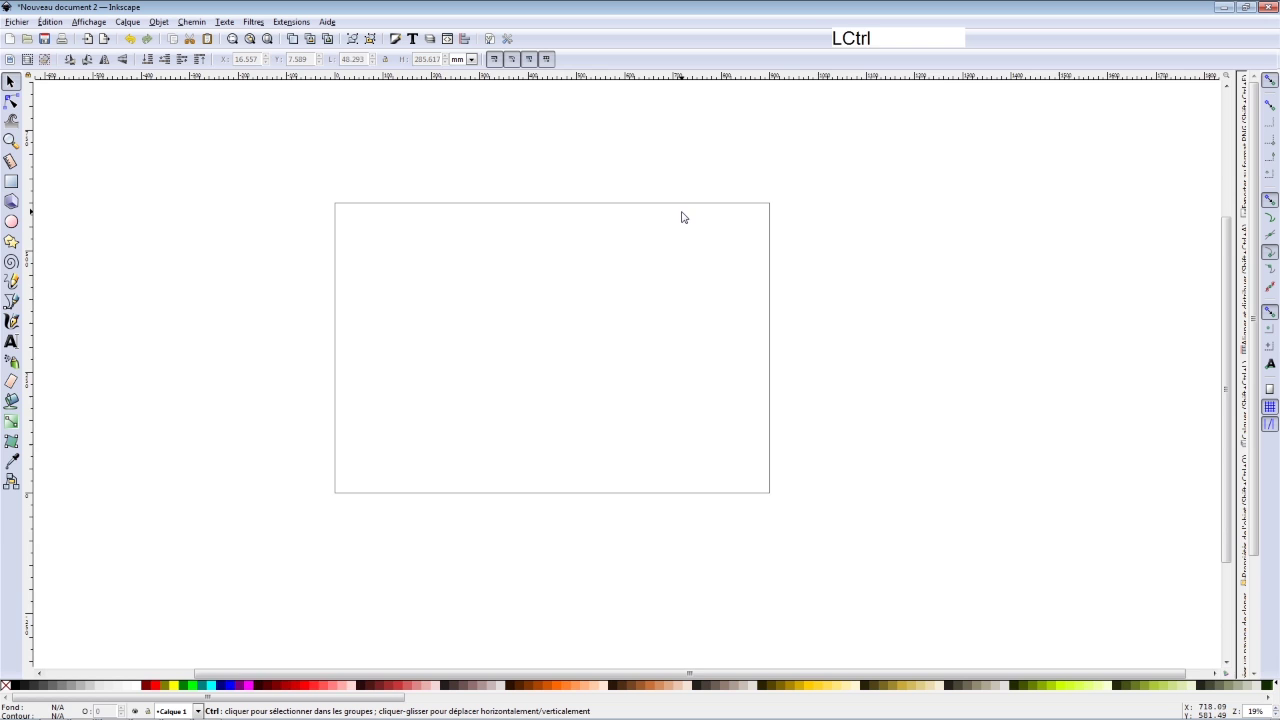